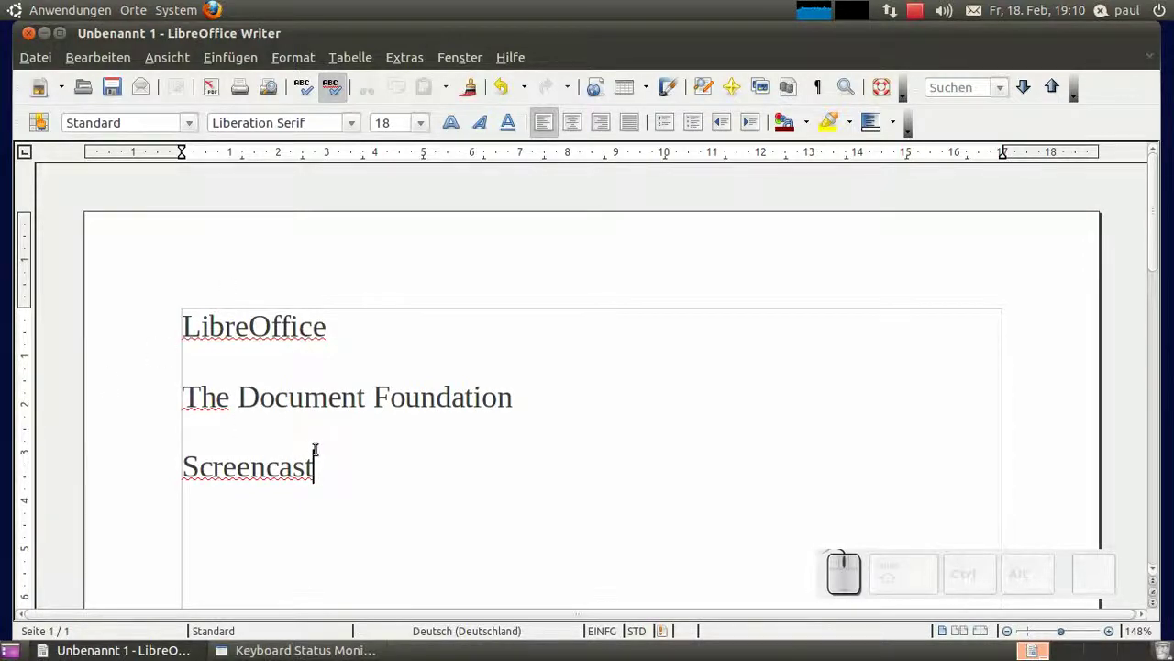
- Create bookmark Textmarke3 on the word 'Screencast' next to the two existing bookmarks
left_click(313, 474)
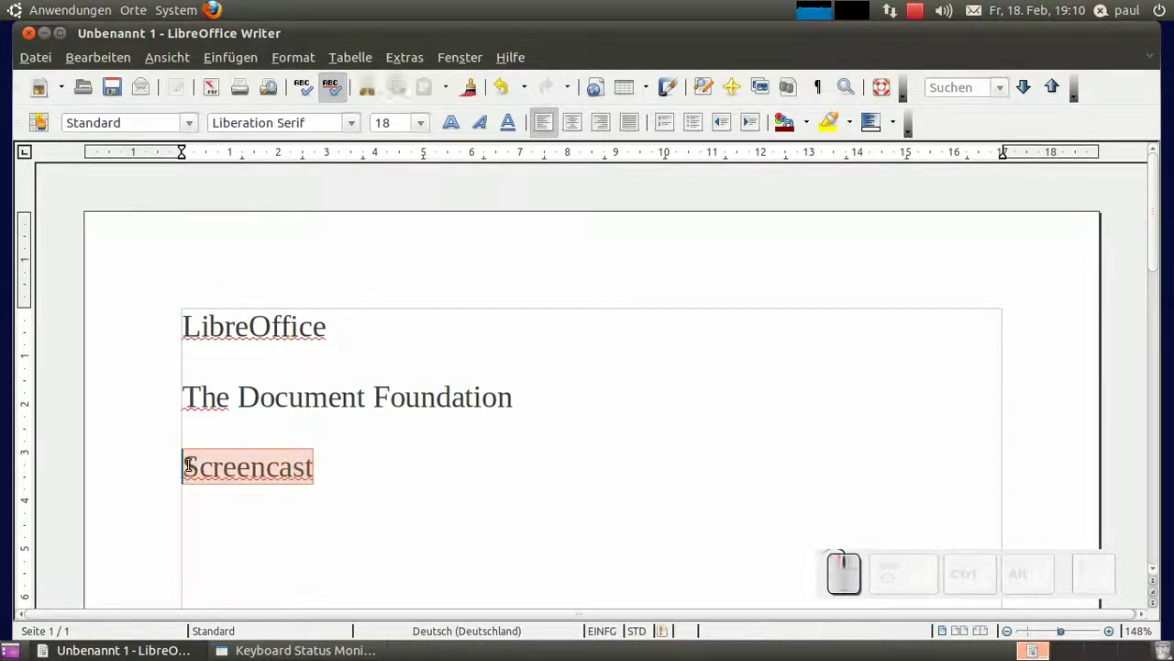
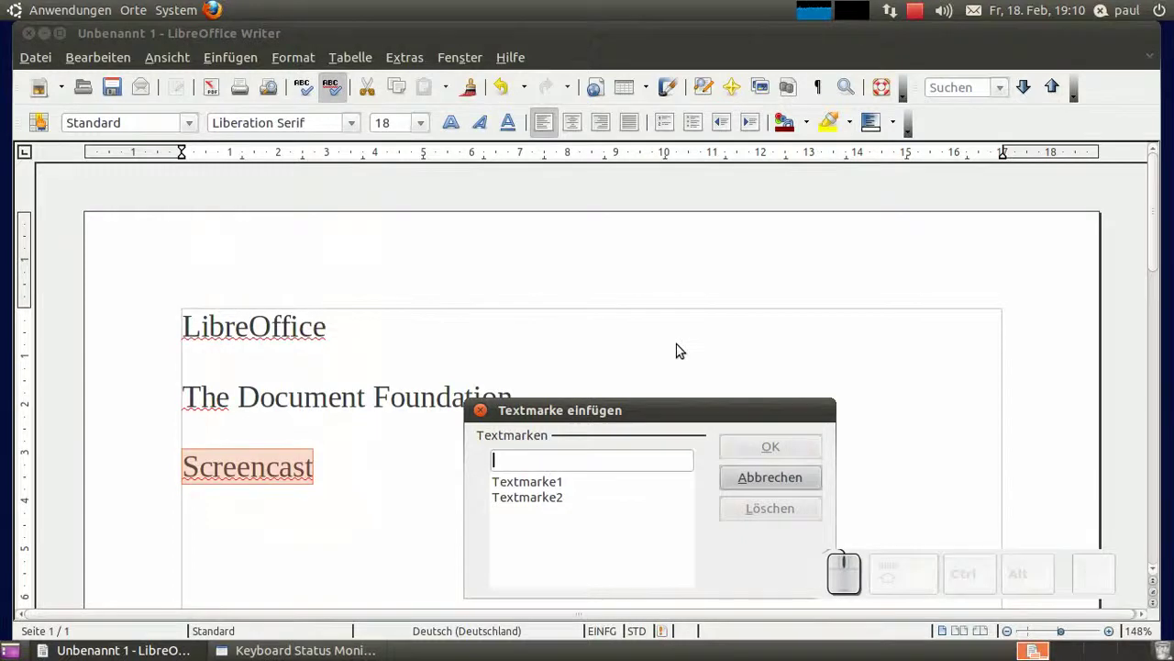
key("shift+t")
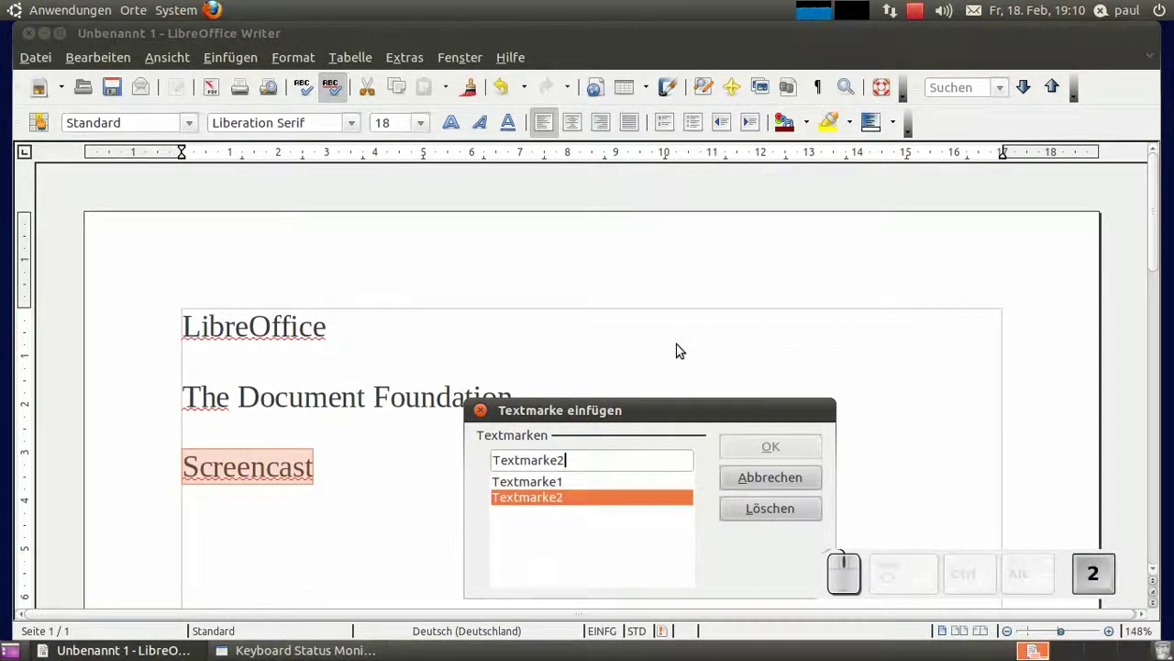
key("BackSpace")
key("3")
left_click(783, 446)
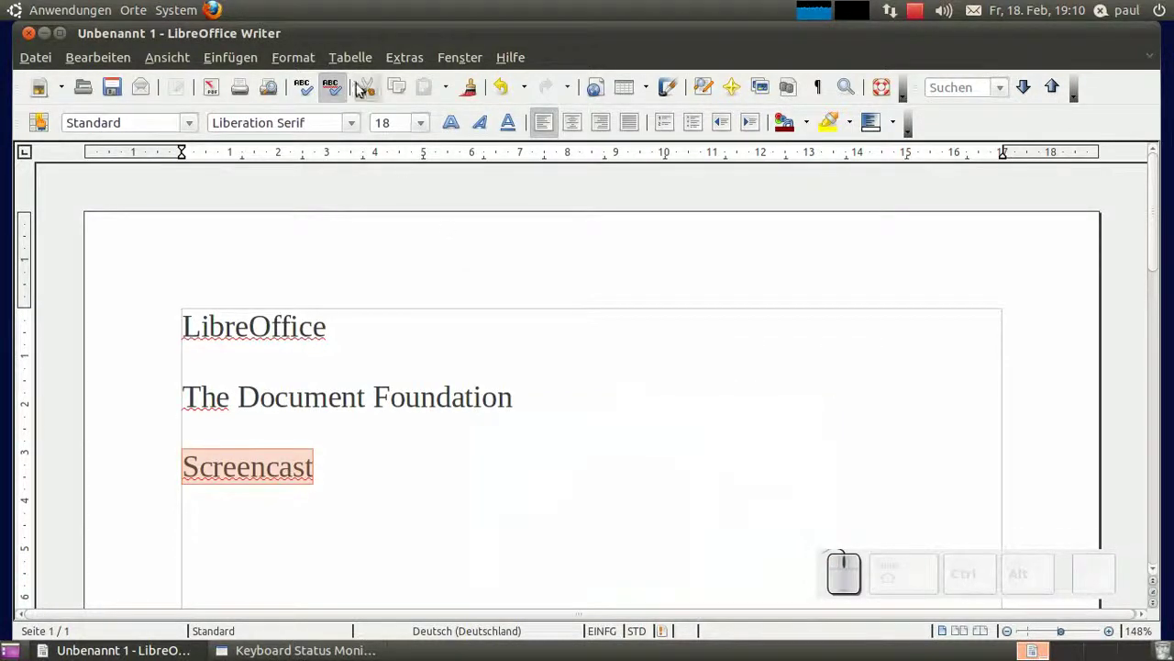
- Remove Textmarke2 in the bookmark dialog, leaving Textmarke1 and Textmarke3
left_click(229, 64)
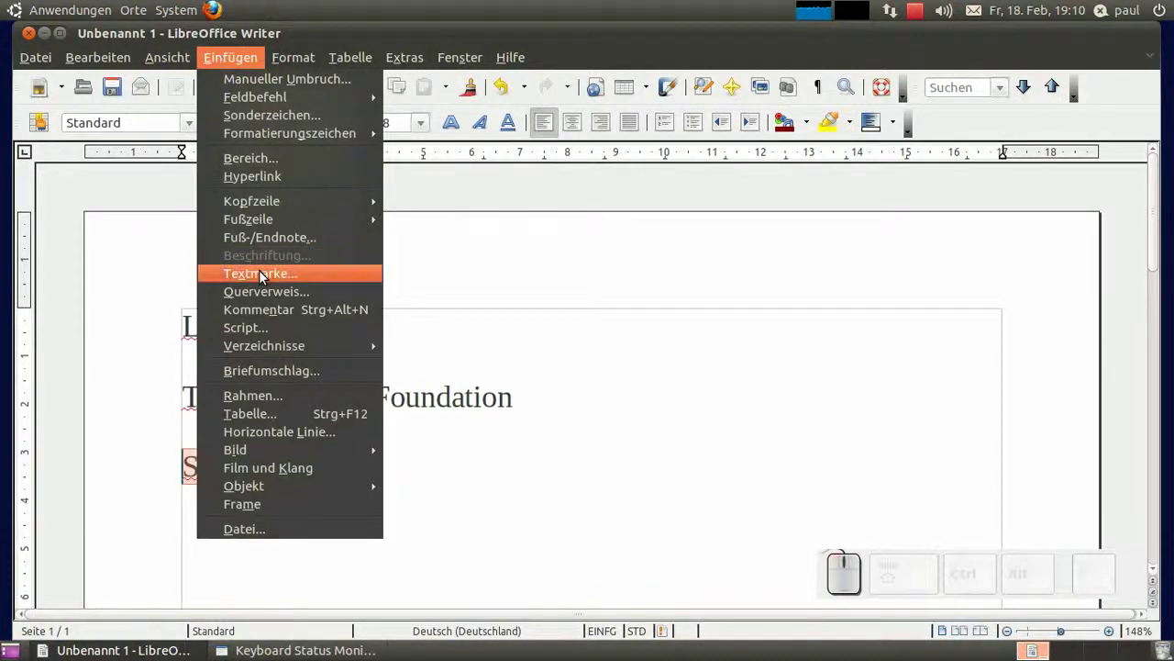
left_click(262, 273)
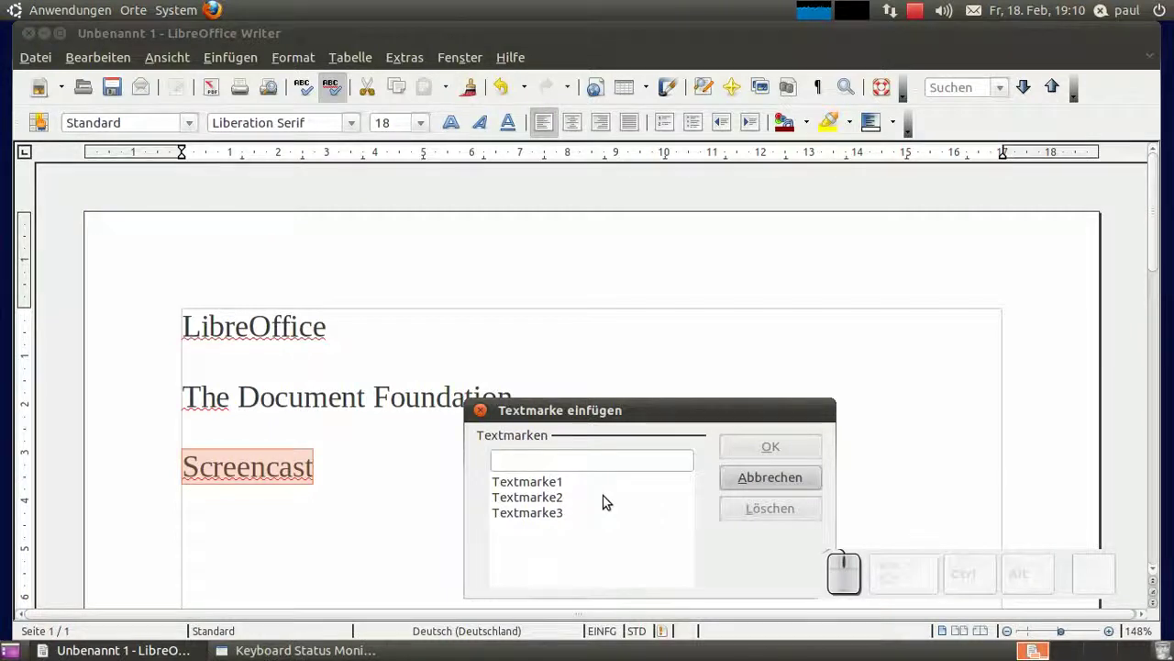
left_click(610, 503)
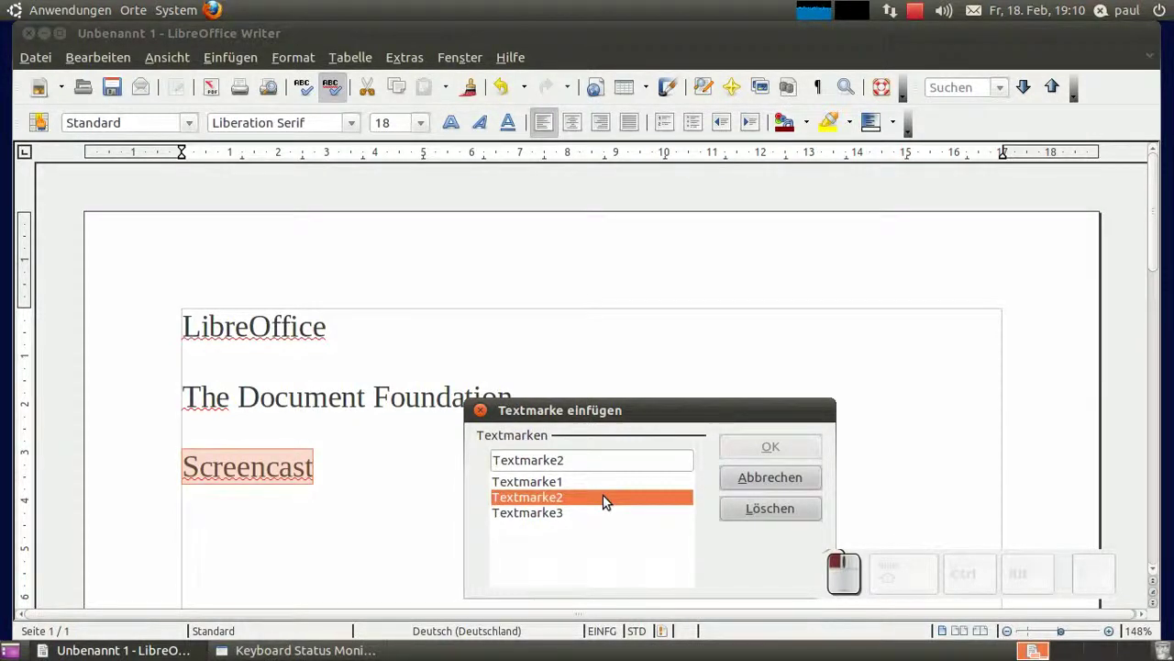
left_click(762, 533)
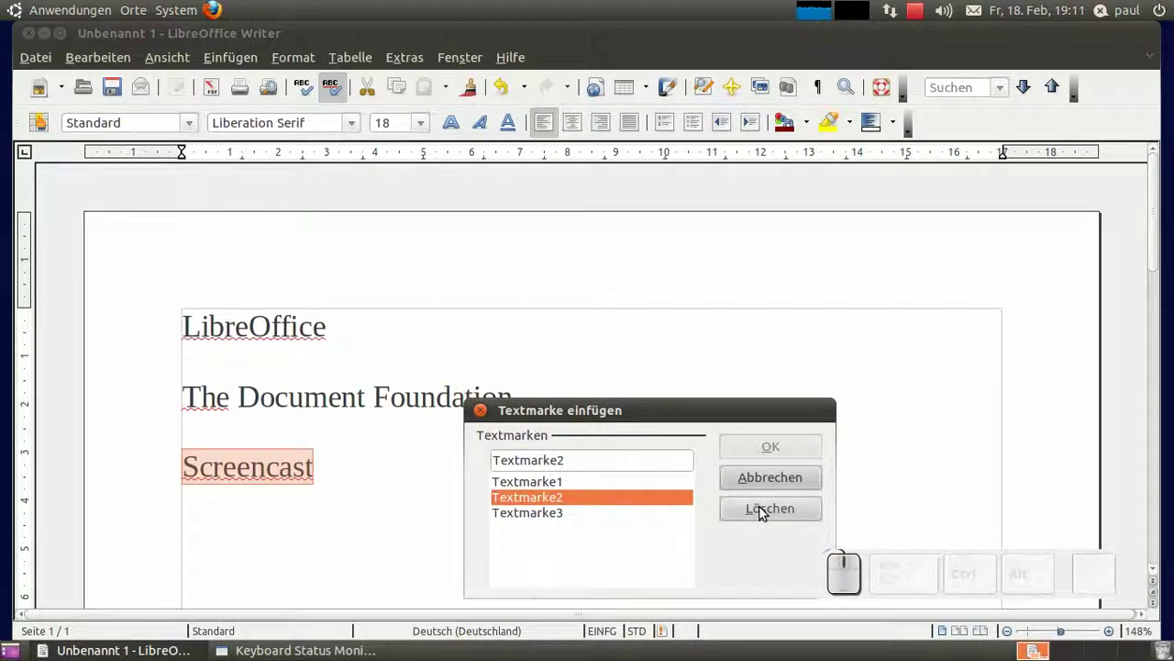
left_click(766, 513)
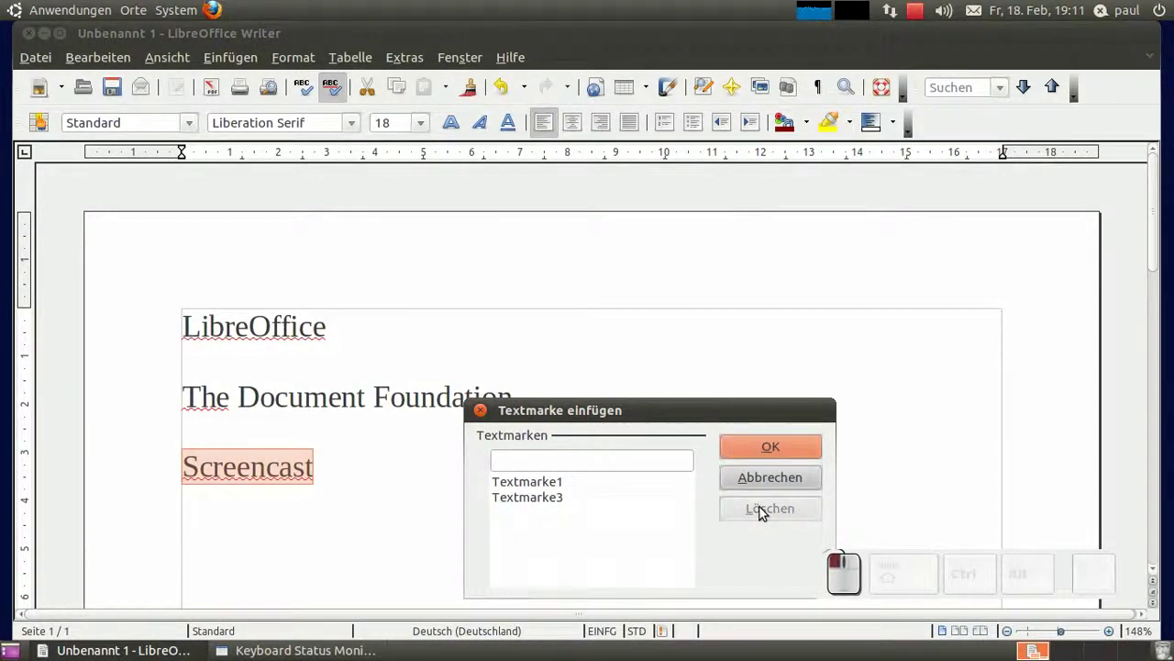
left_click(770, 443)
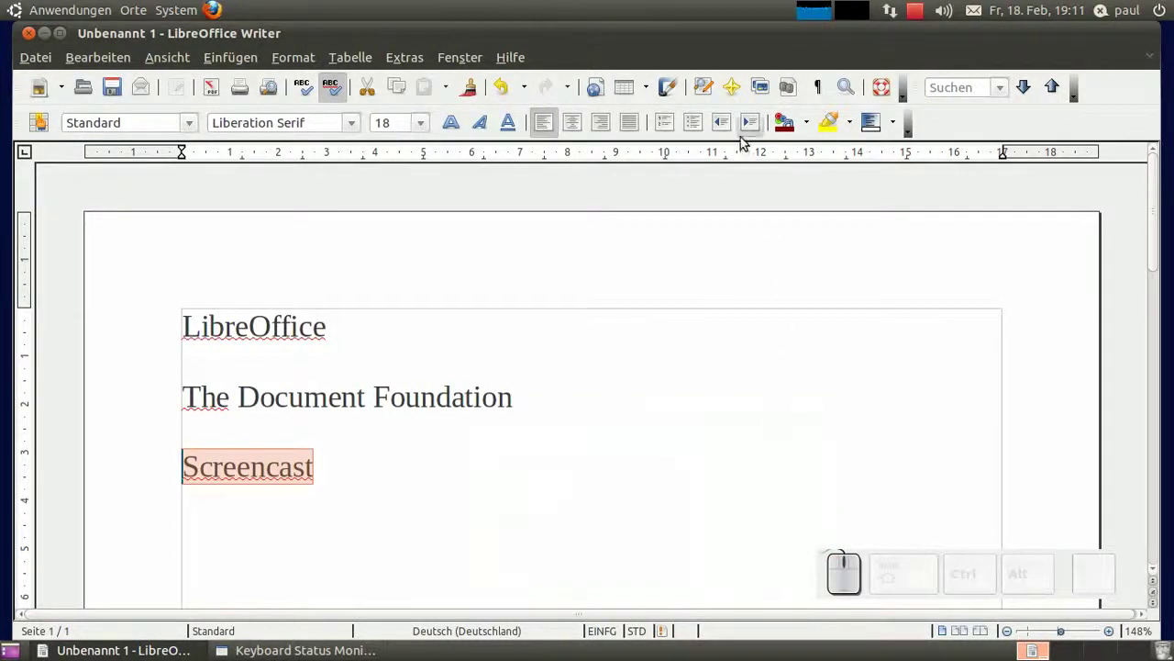
left_click(739, 89)
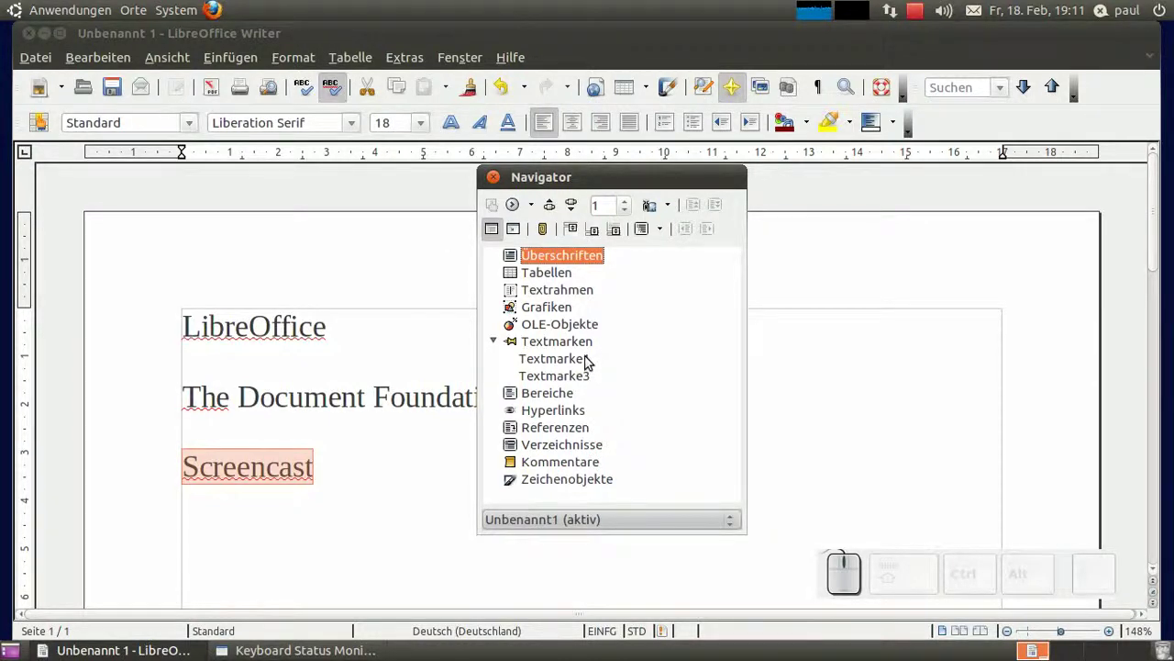
left_click(592, 353)
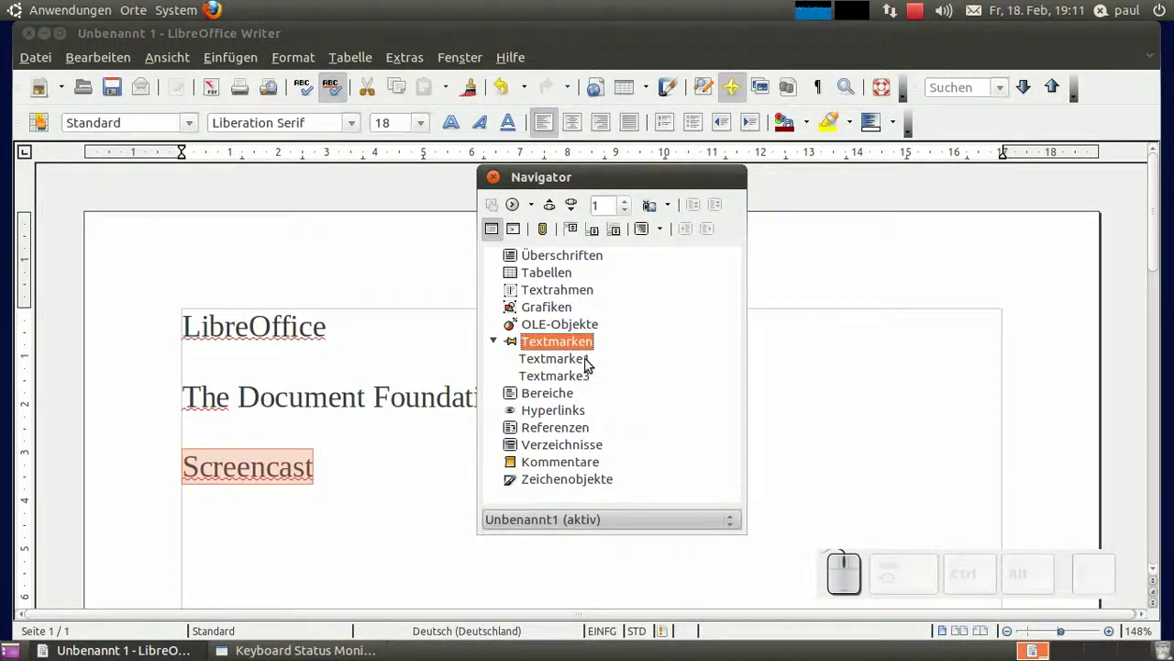
left_click(591, 366)
right_click(592, 366)
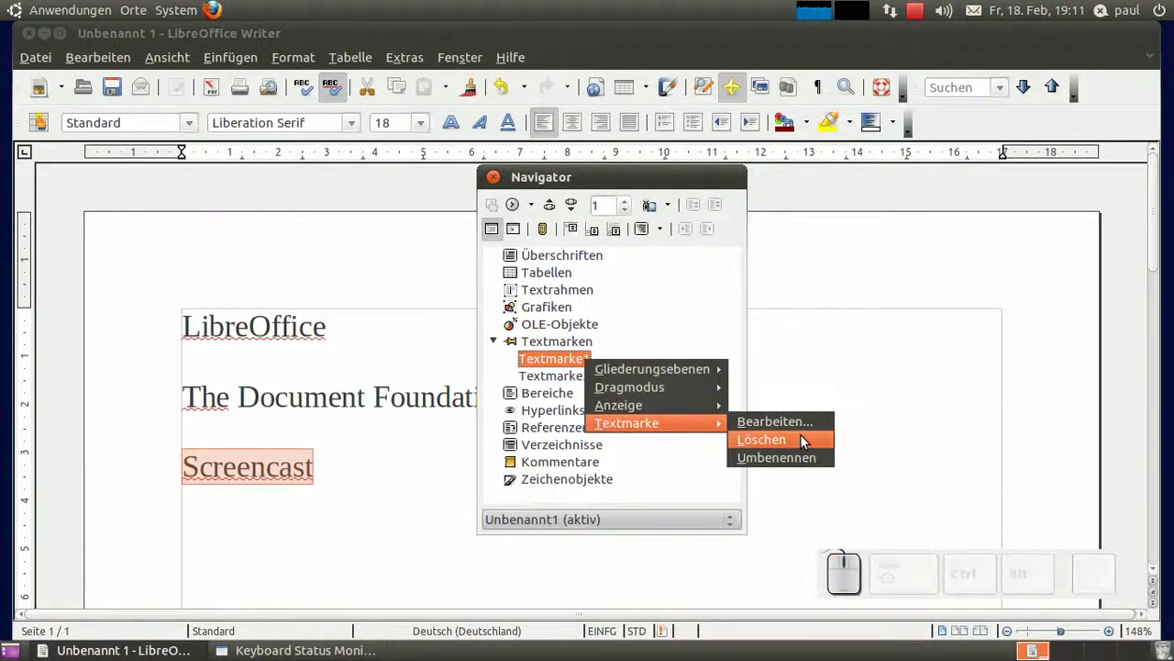
left_click(874, 383)
left_click(578, 380)
left_click(578, 367)
left_click(578, 380)
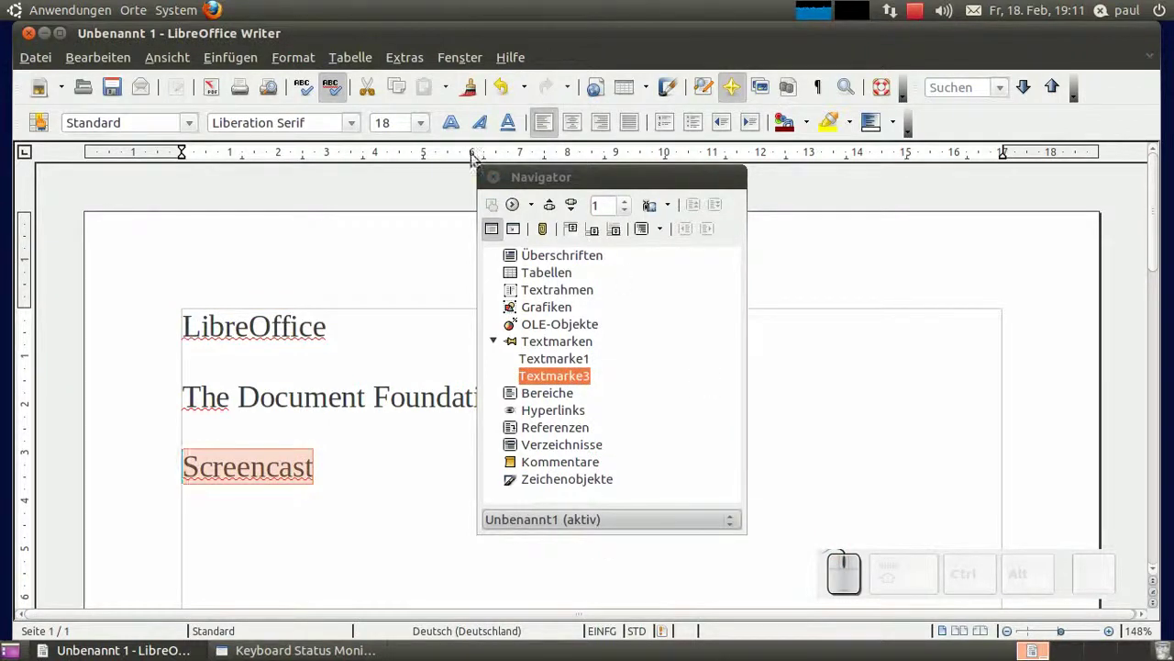
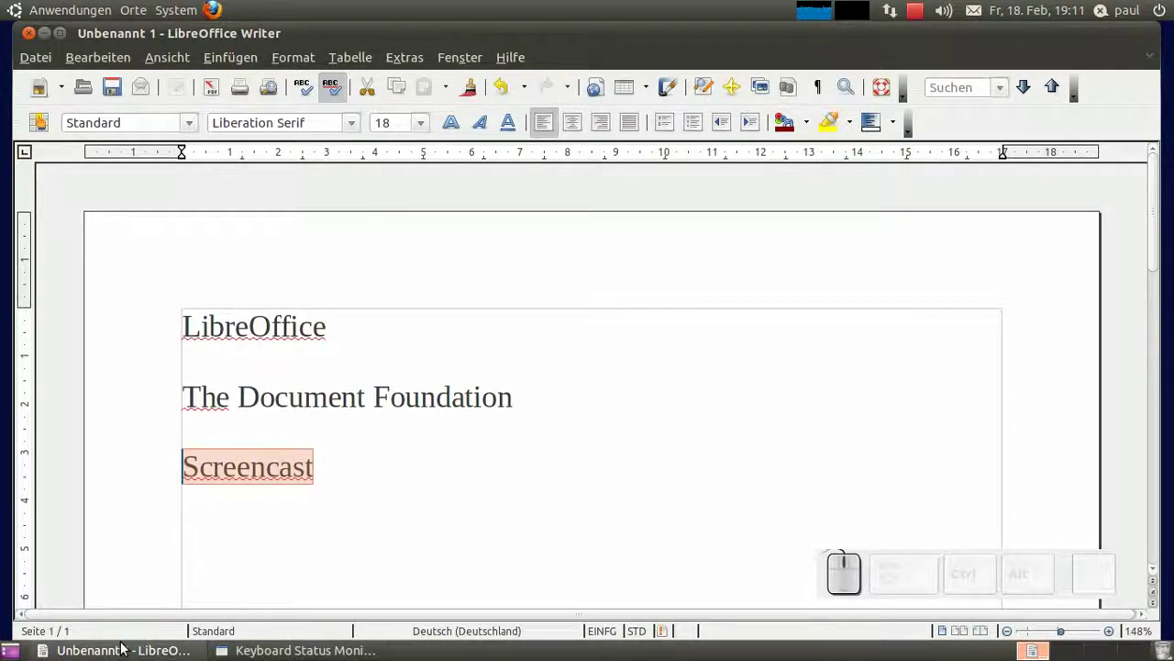
- Use the status-bar bookmark list to jump to the LibreOffice line, then back to the Screencast line
left_click(126, 637)
right_click(126, 637)
left_click(160, 609)
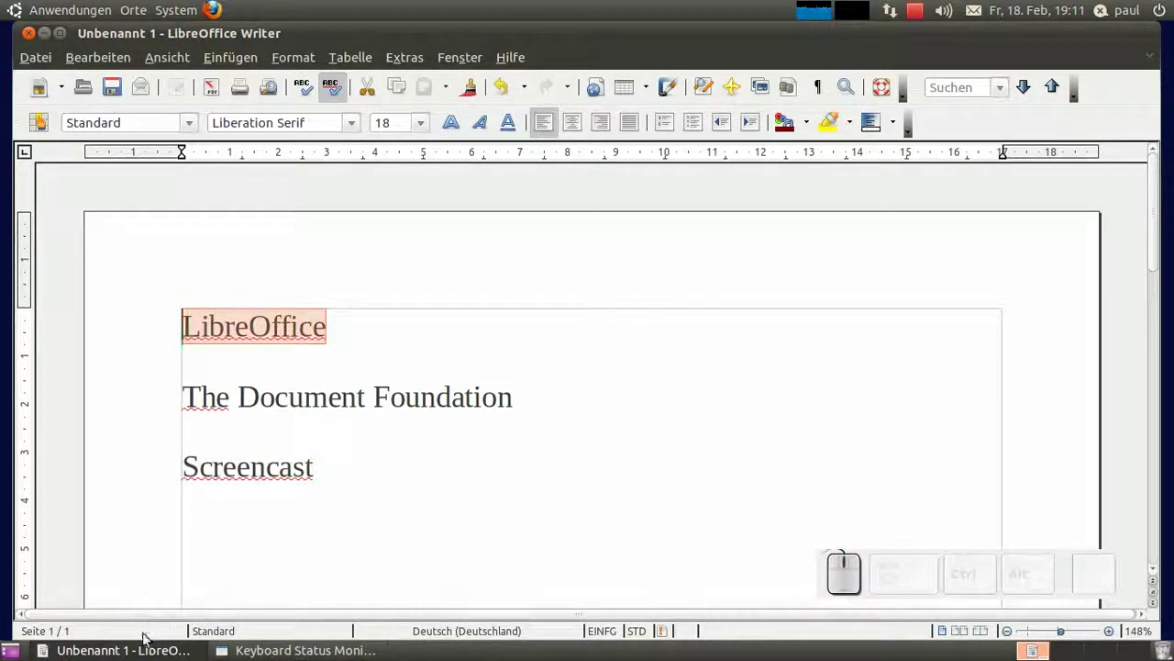
right_click(149, 640)
left_click(174, 627)
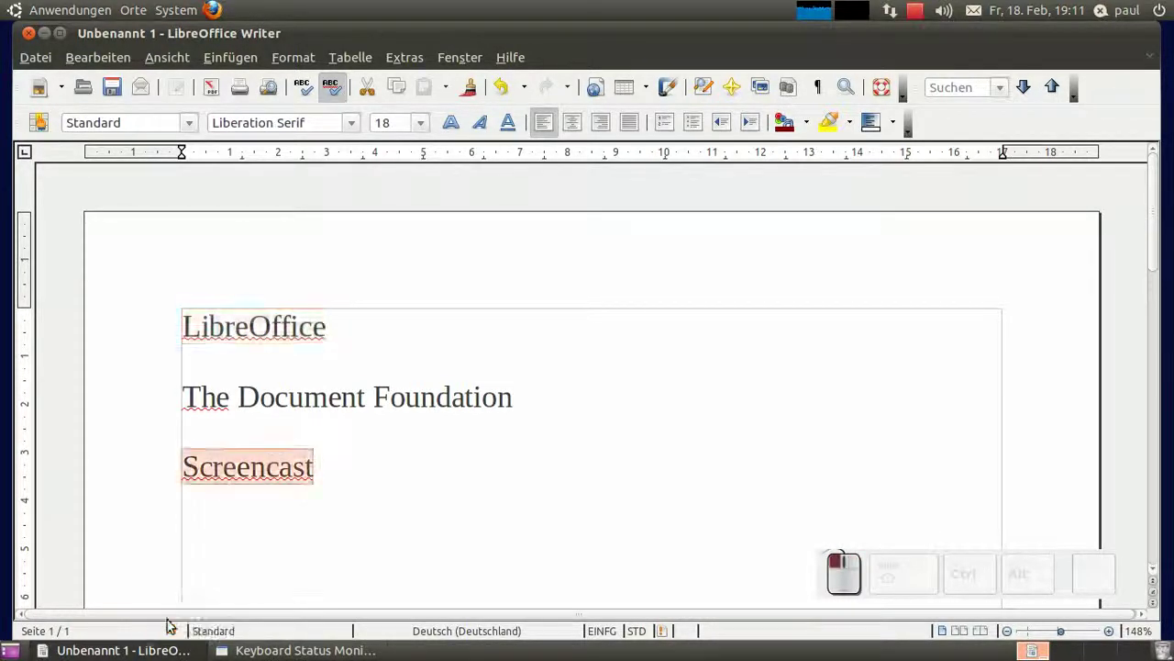
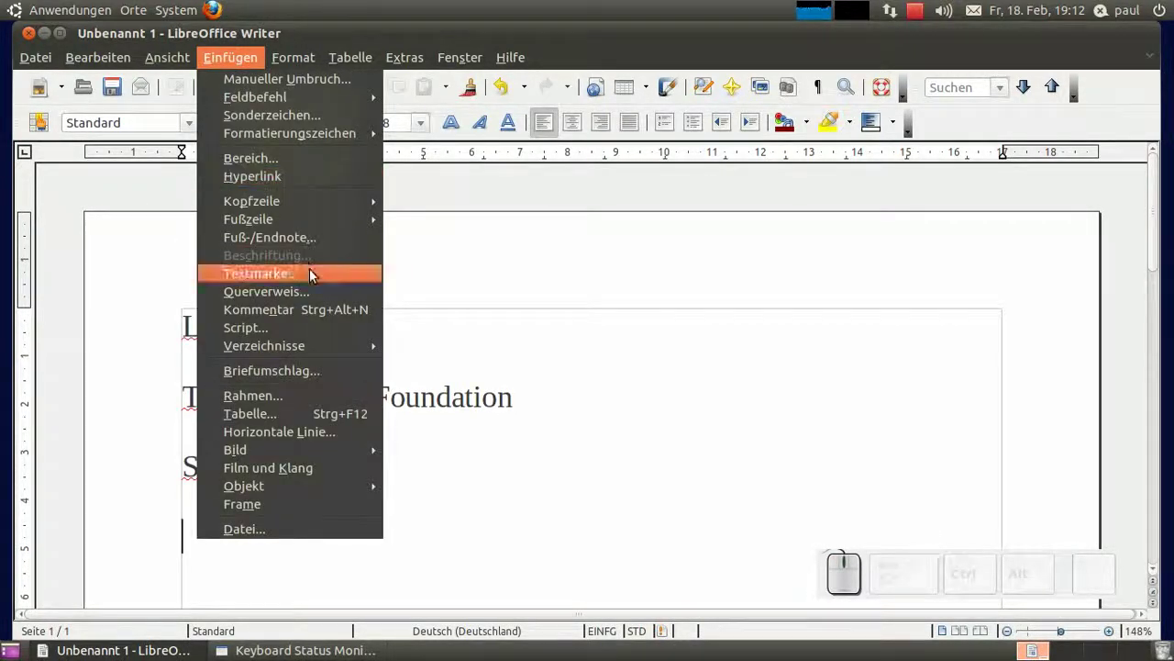
- Insert a cross-reference showing the reference text of bookmark Textmarke1
left_click(317, 297)
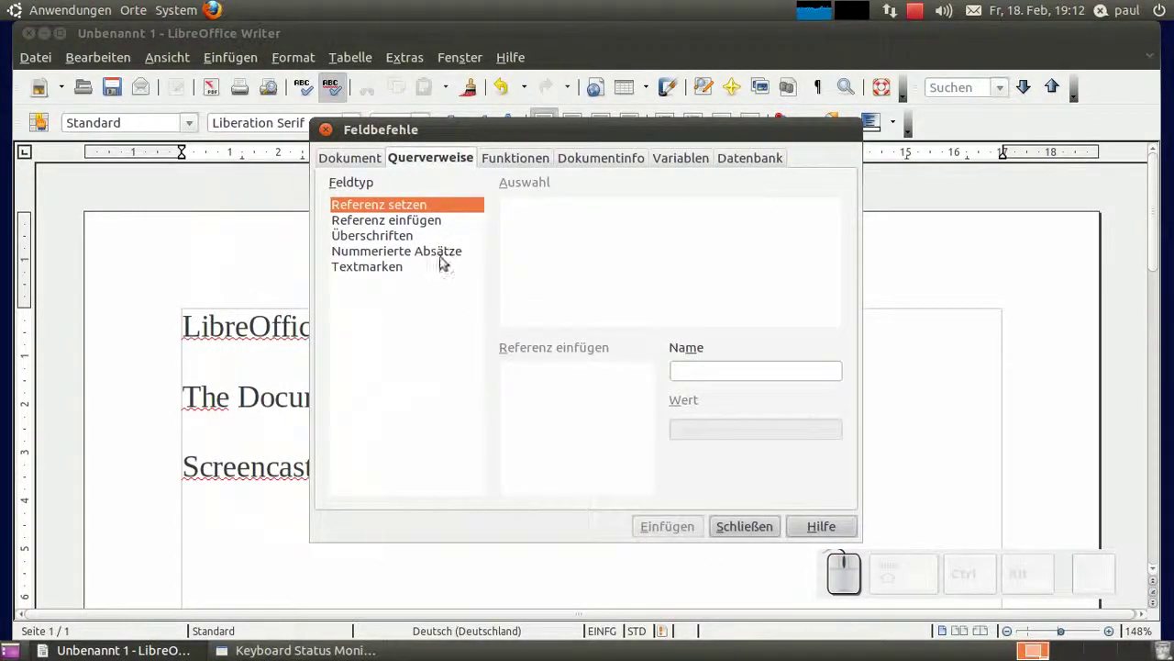
left_click(446, 270)
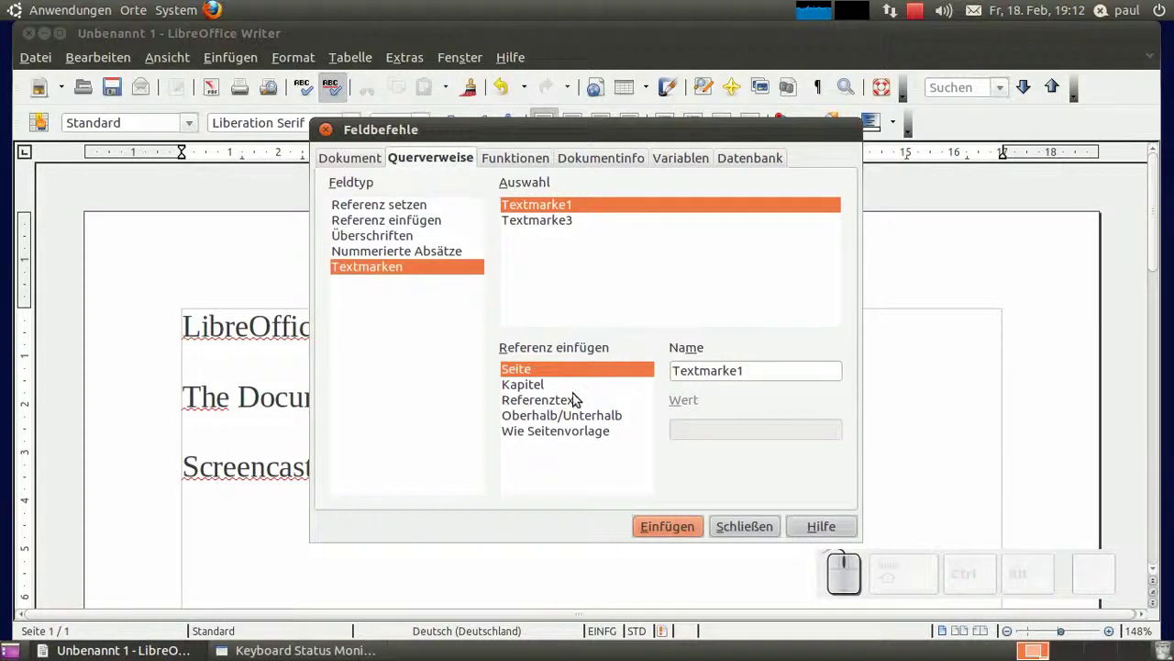
left_click(579, 410)
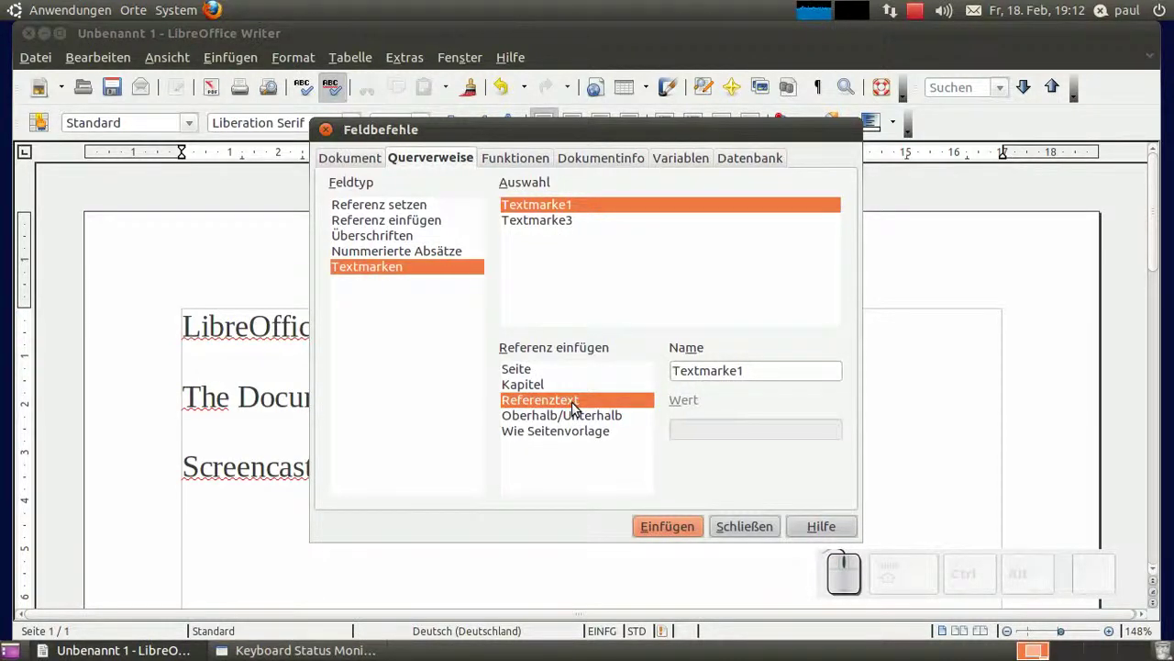
left_click(675, 536)
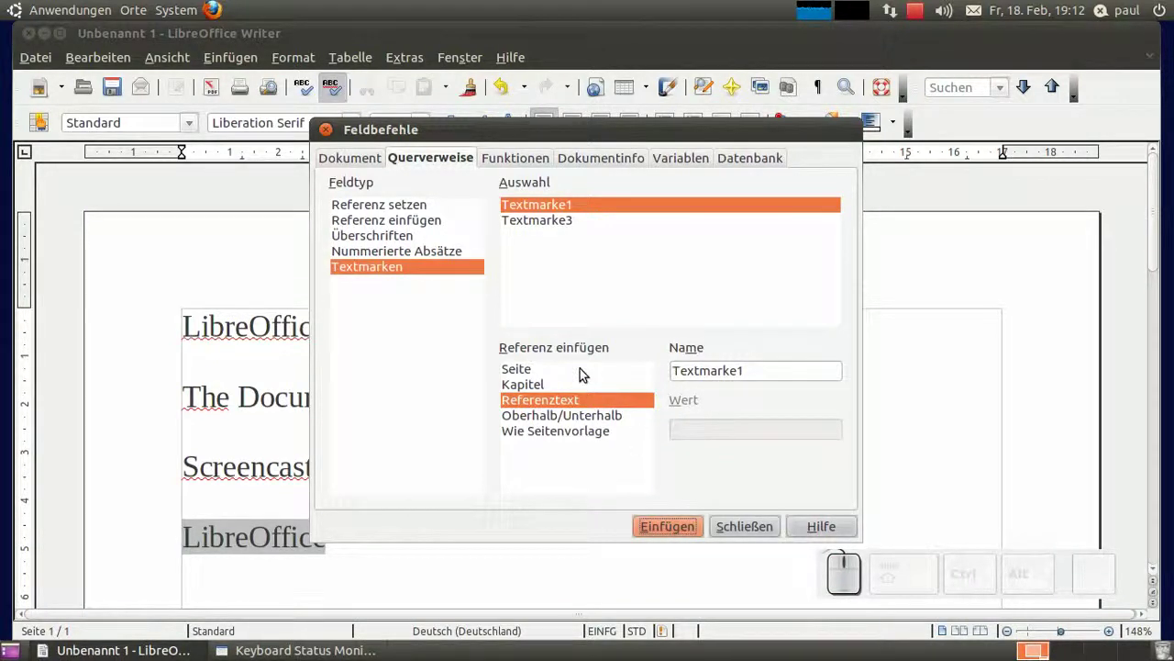
- Insert the Textmarke3 reference text too, so the new line reads 'LibreOfficeScreencast'
left_click(594, 216)
left_click(590, 228)
left_click(591, 403)
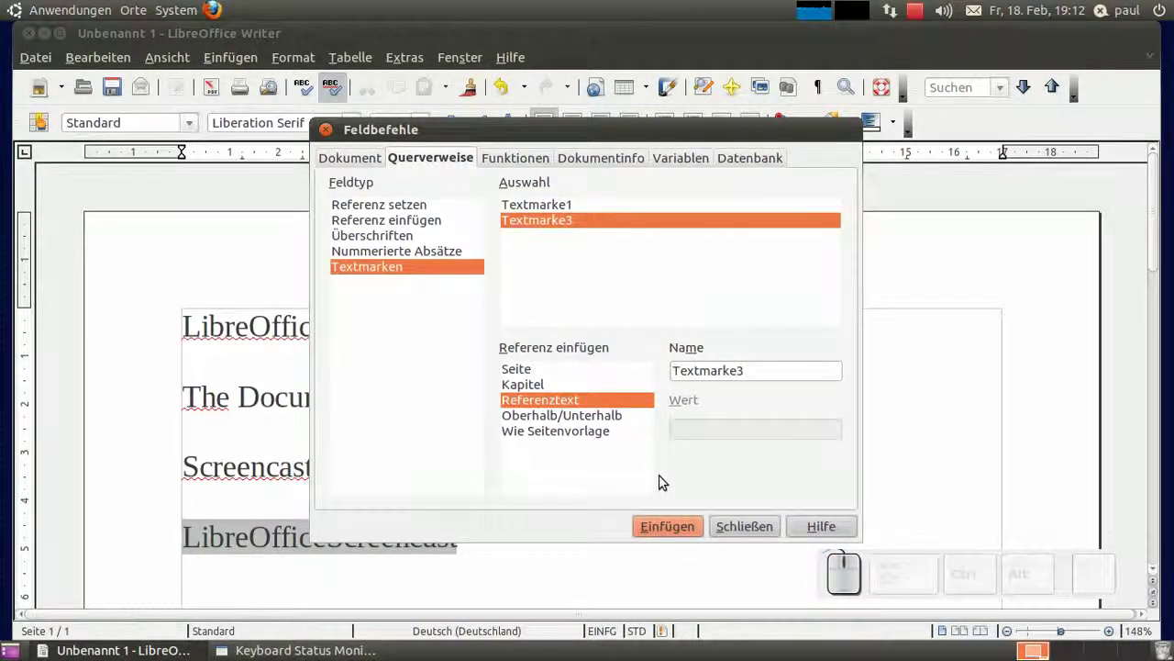
left_click(727, 532)
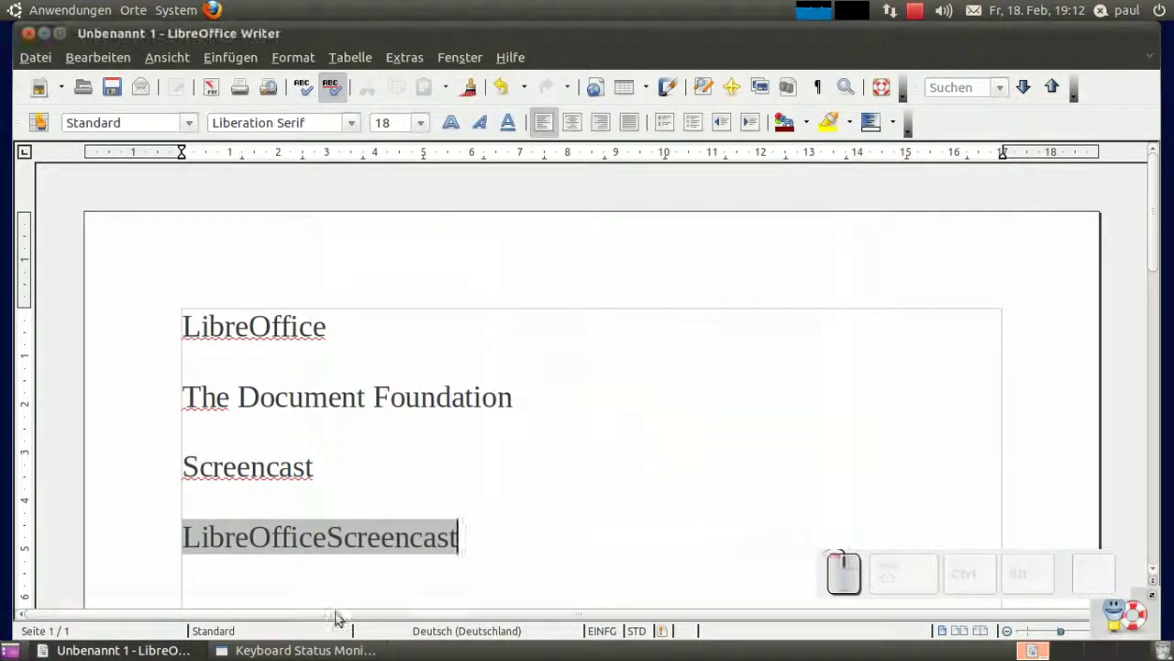